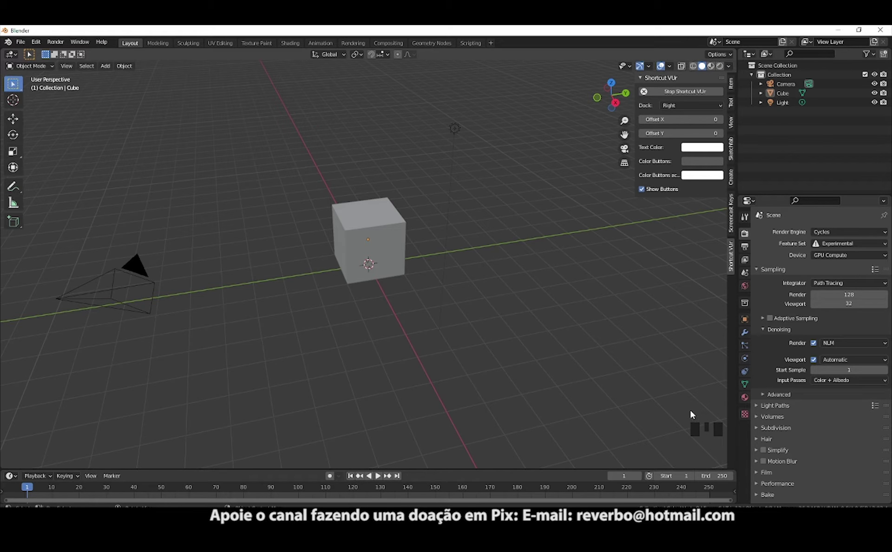
- Orbit and zoom the viewport to face the cube from the front
left_click(700, 433)
left_click_drag(657, 431, 547, 392)
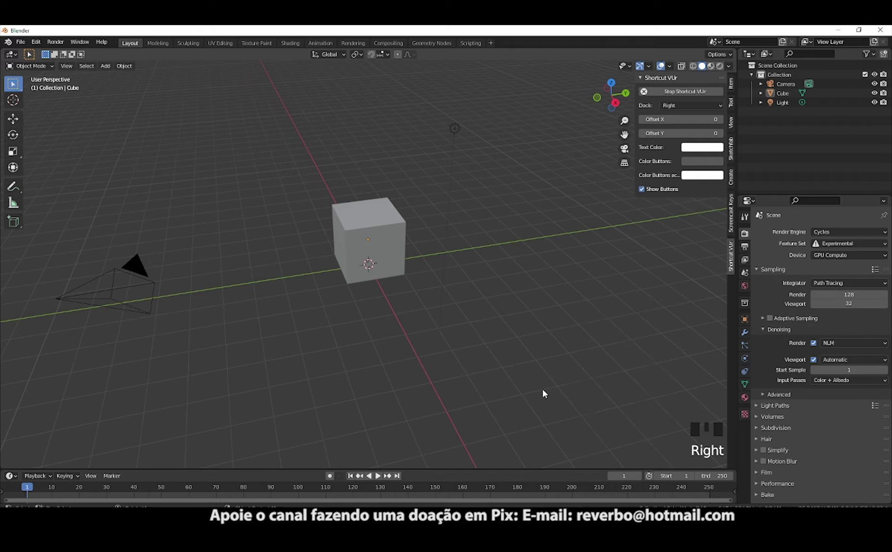
scroll("up", 3)
scroll("up", 3)
scroll("down", 3)
left_click_drag(666, 414, 597, 377)
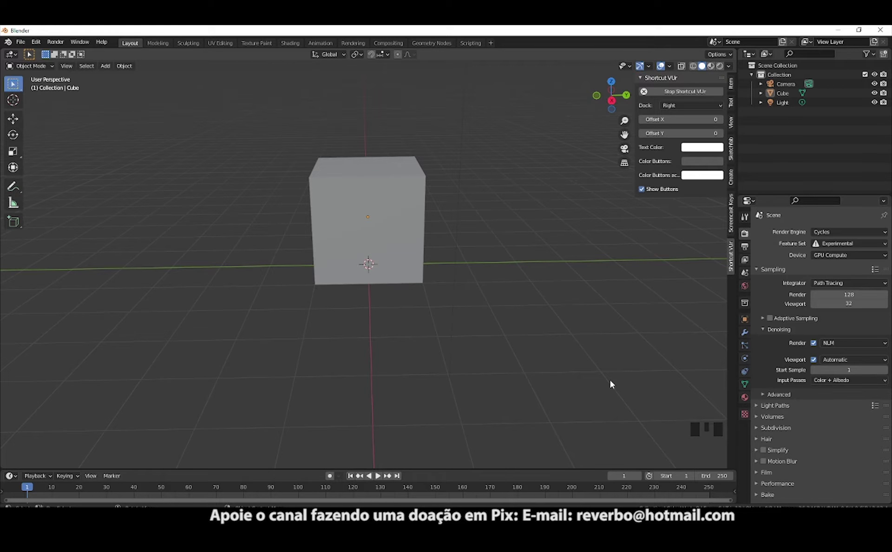
- Select everything, play the timeline and stop it back at frame 1
key("a")
key("s")
key("space")
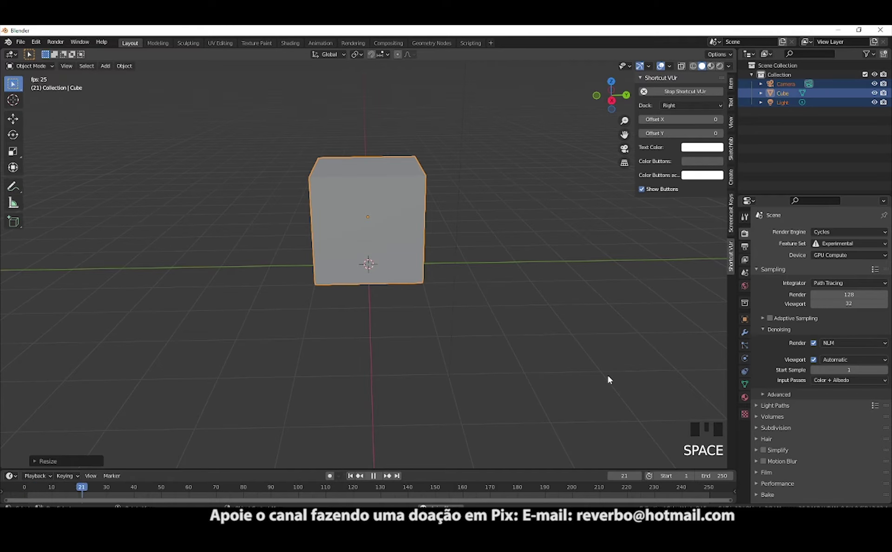
key("space")
- Return to a tilted perspective and show the cube's Transform panel in the Item sidebar
left_click_drag(83, 488, 623, 189)
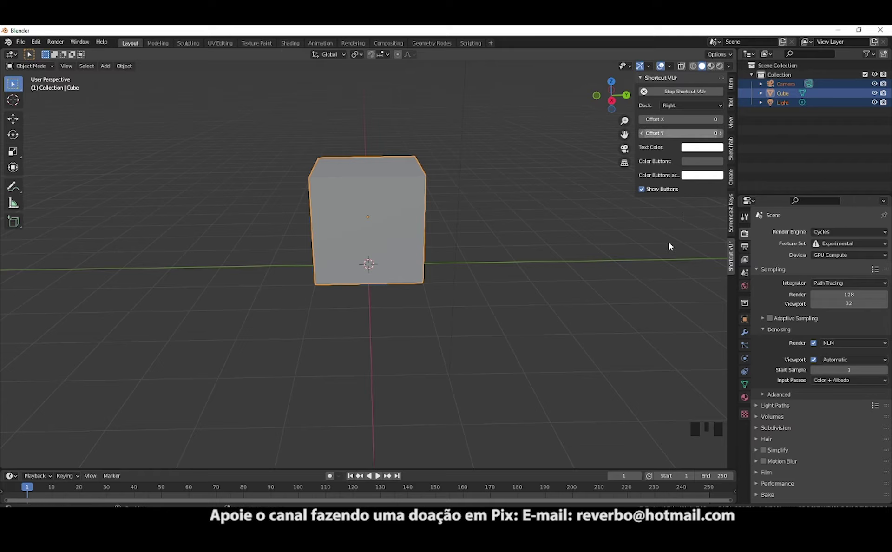
left_click_drag(665, 63, 282, 307)
scroll("up", 3)
scroll("down", 3)
- Select the camera in the Outliner to read its location and rotation values
middle_click(335, 312)
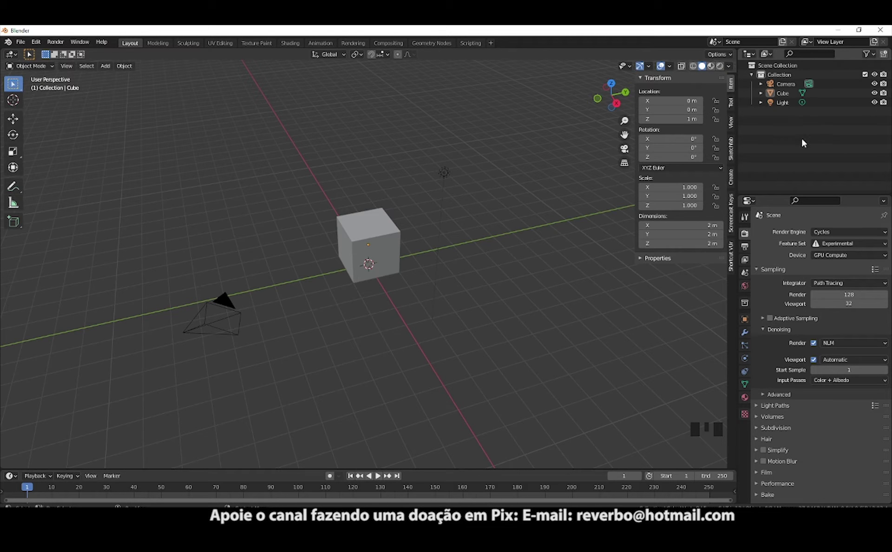
left_click(763, 61)
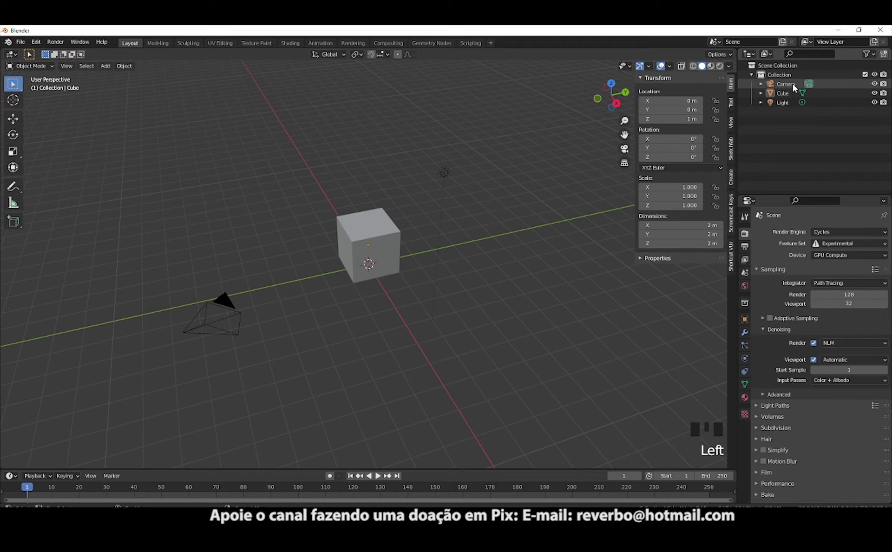
left_click(357, 259)
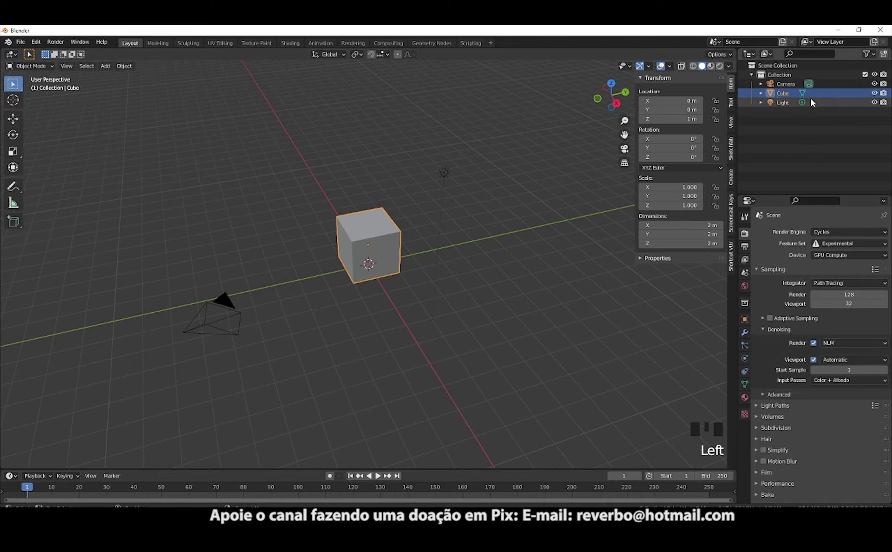
left_click(449, 180)
left_click(232, 314)
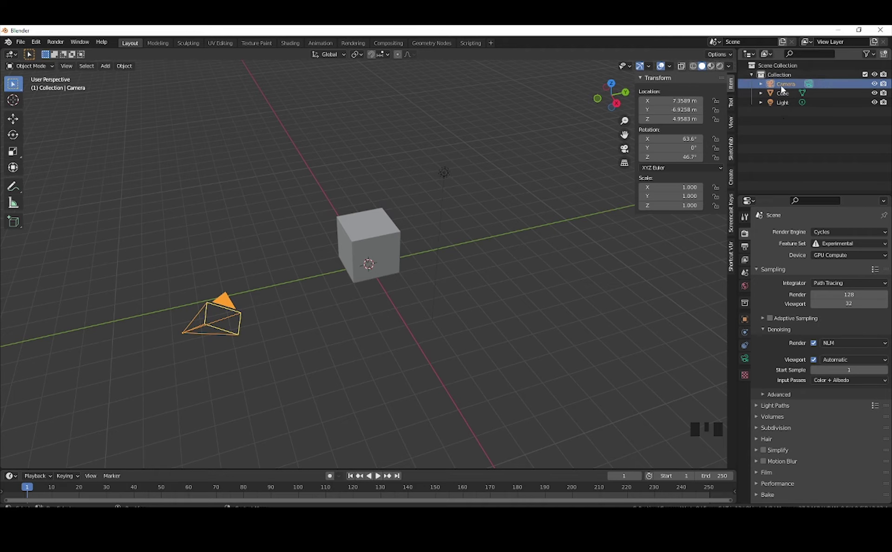
- Inspect the light's placement (about 4.08, 1.01, 5.90 m, 107°), then make the cube the working object again
left_click(805, 138)
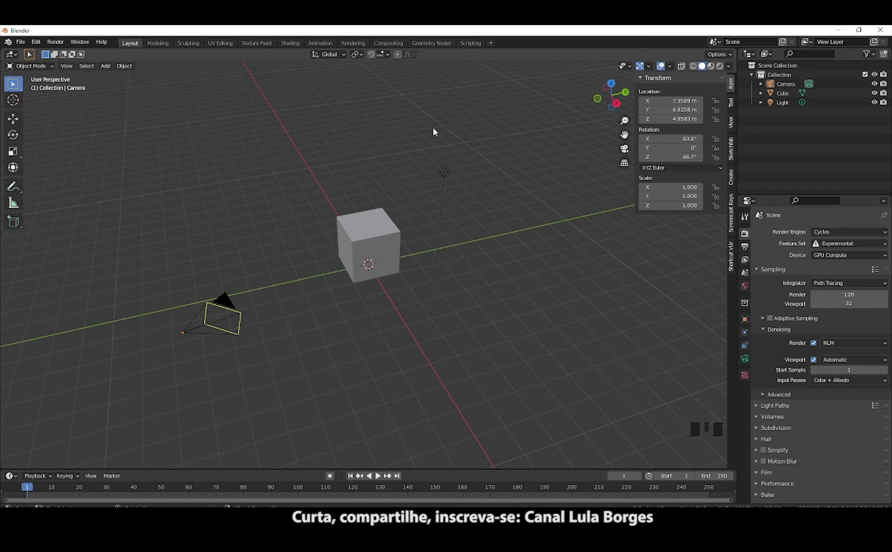
left_click(484, 323)
left_click(445, 322)
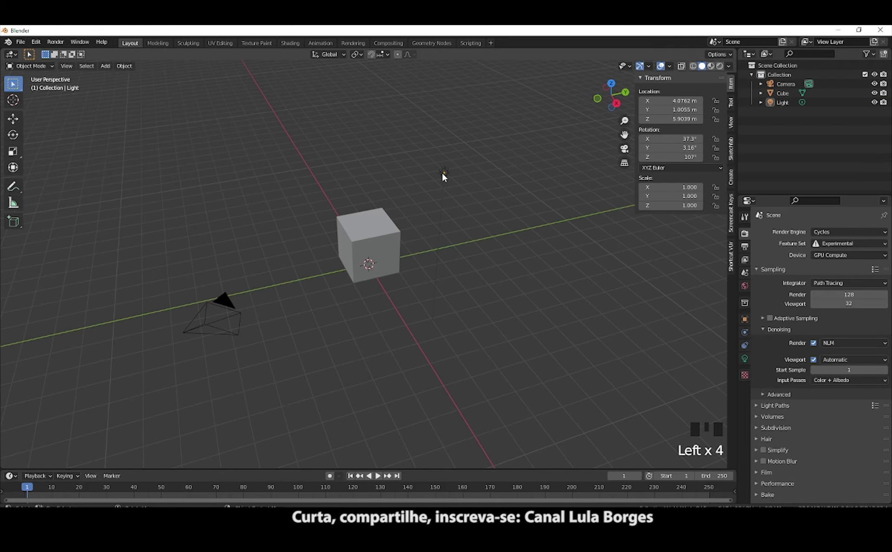
left_click(447, 178)
left_click(391, 229)
left_click(389, 258)
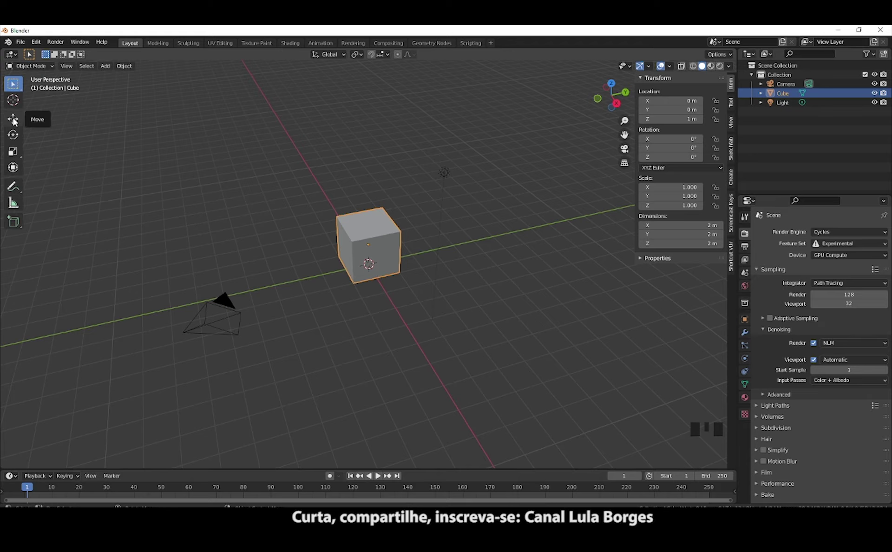
- With the Move tool gizmo, place the cube at about X 1.50, Y -0.76, Z 1.93 m
left_click(17, 123)
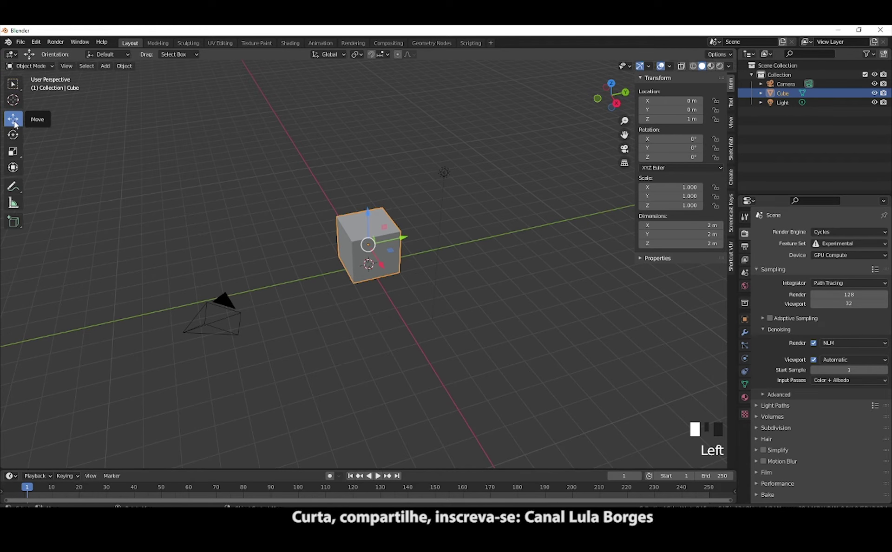
left_click(410, 239)
left_click(495, 249)
left_click(529, 245)
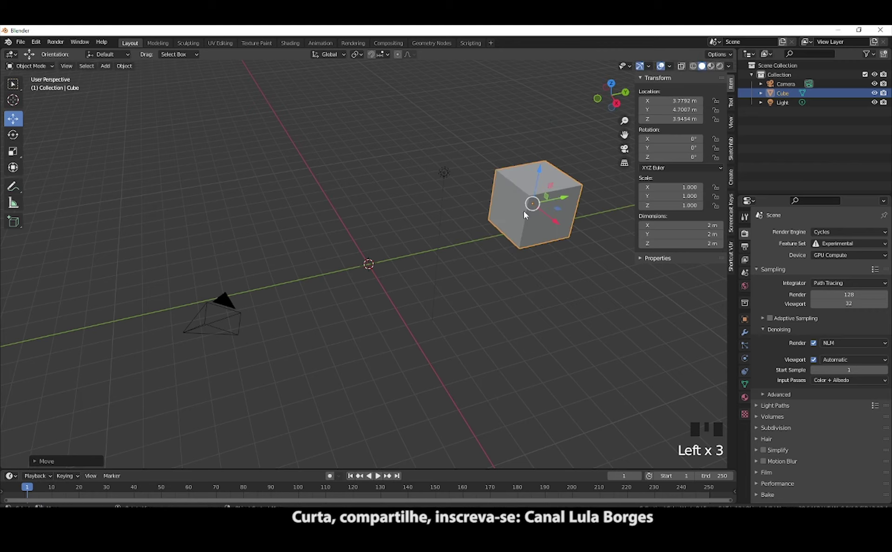
left_click(545, 175)
left_click(557, 246)
left_click(404, 313)
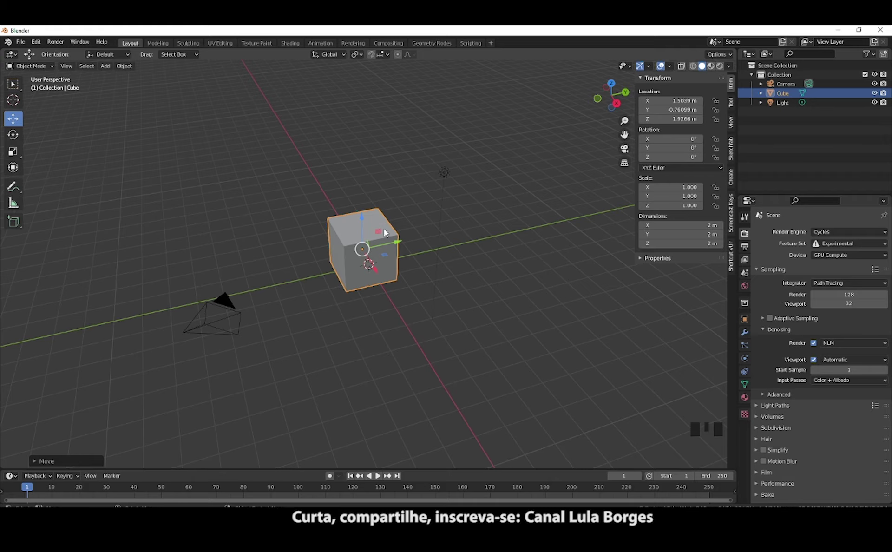
- From top view, stretch the cube along Y to 3.22 m (scale 1.608)
key("KP_7")
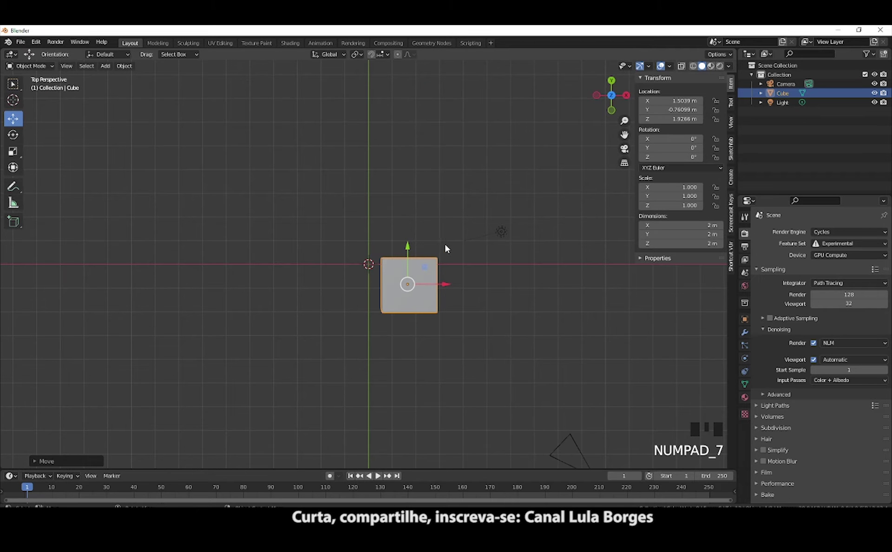
scroll("up", 3)
scroll("down", 3)
key("s")
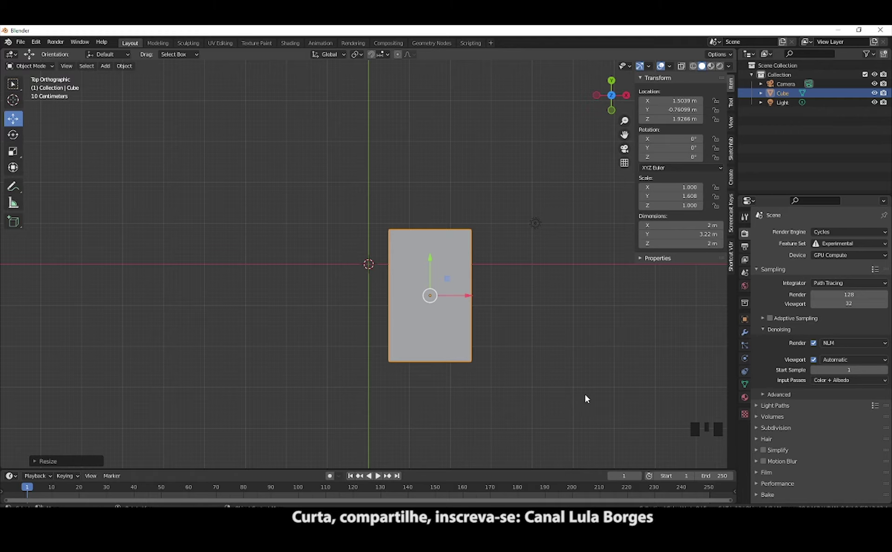
- Orbit to a side view and lower the box along Z to about 0.96 m
left_click_drag(627, 400, 368, 165)
left_click(364, 159)
left_click(380, 251)
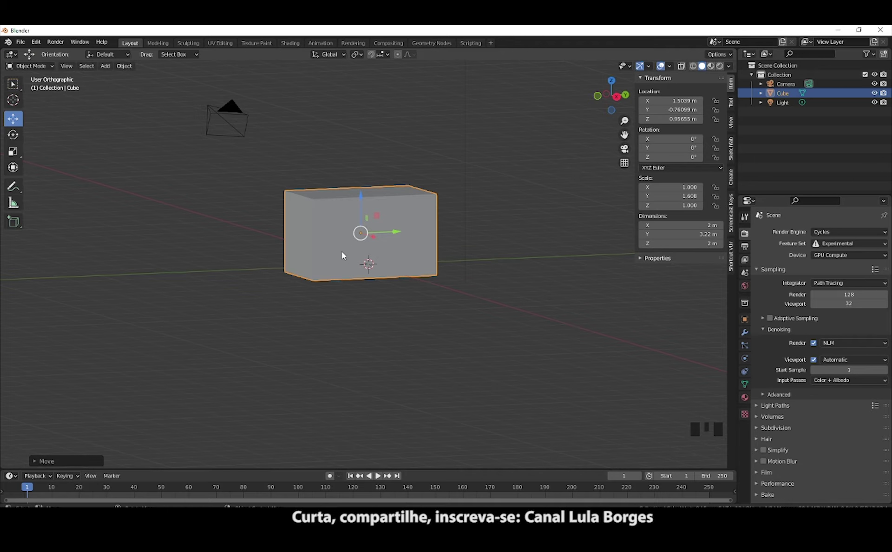
- Move the box along Z and across the ground plane while orbiting the view
left_click_drag(366, 258, 477, 266)
left_click_drag(465, 280, 363, 200)
left_click(362, 200)
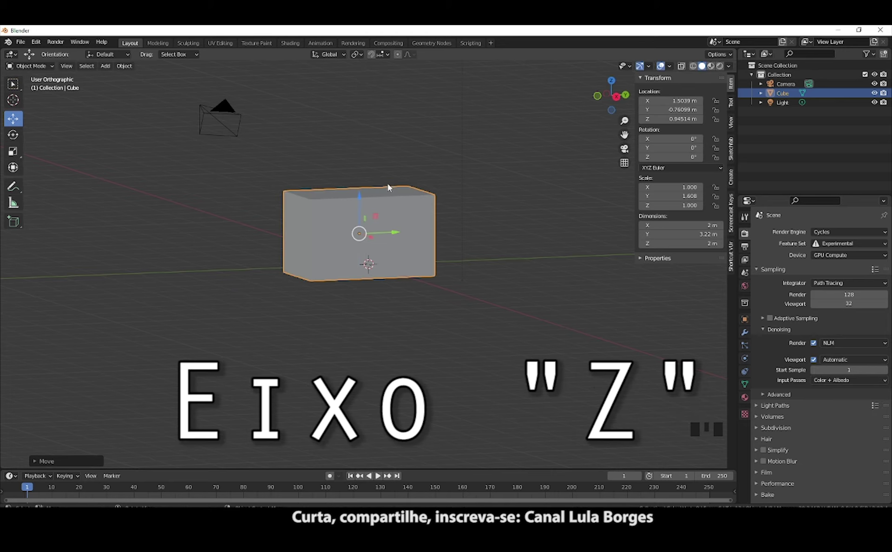
left_click_drag(366, 262, 392, 261)
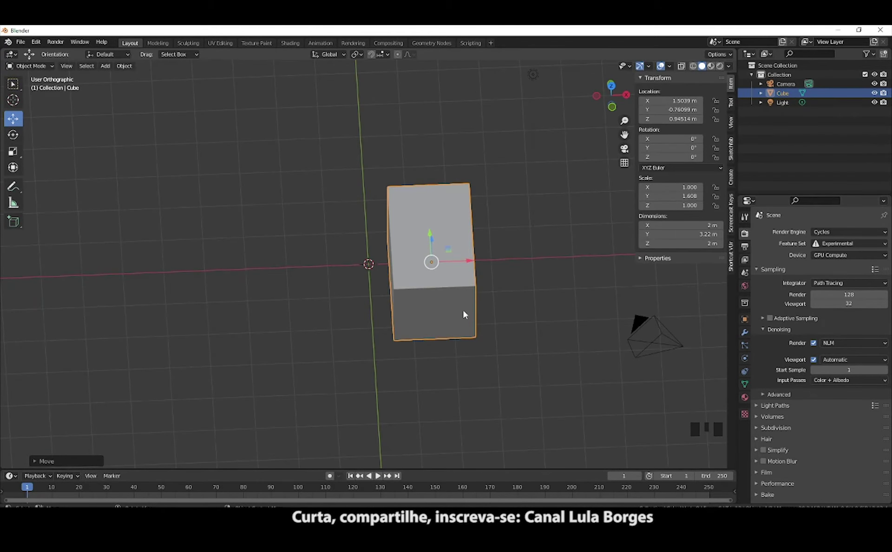
left_click_drag(470, 297, 388, 251)
left_click(384, 242)
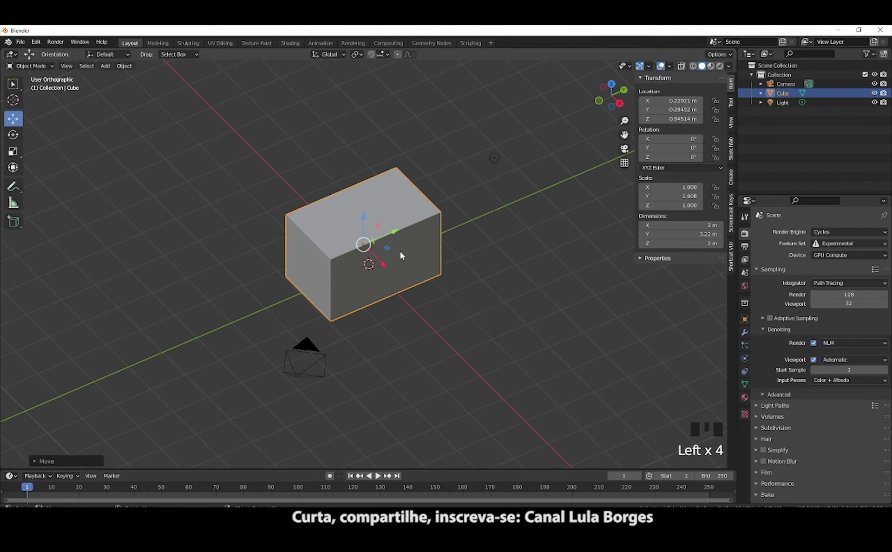
left_click(387, 267)
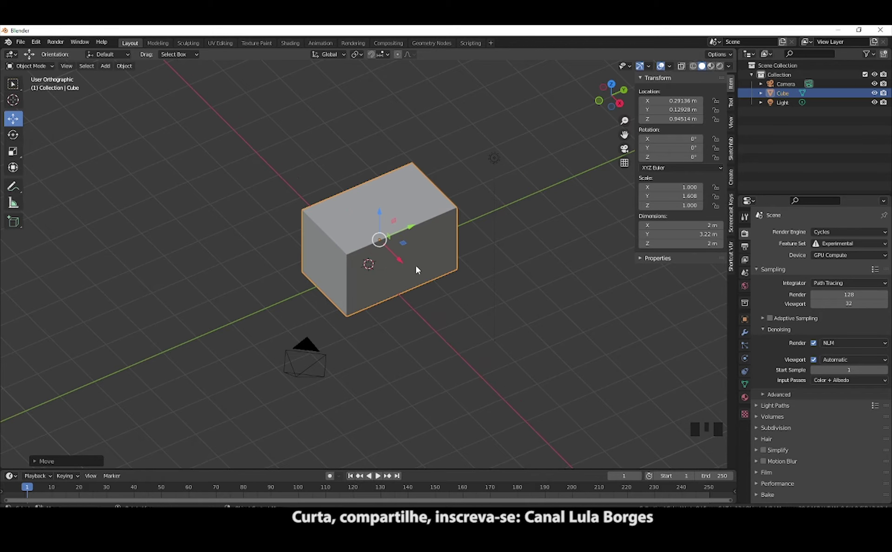
- Undo back to the unstretched 2 m cube at 1.50, -0.76, 1.93 m
key("ctrl+z")
key("ctrl+z")
key("ctrl+z")
key("ctrl+z")
key("ctrl+z")
key("ctrl+z")
key("ctrl+z")
key("ctrl+z")
key("ctrl+z")
key("ctrl+z")
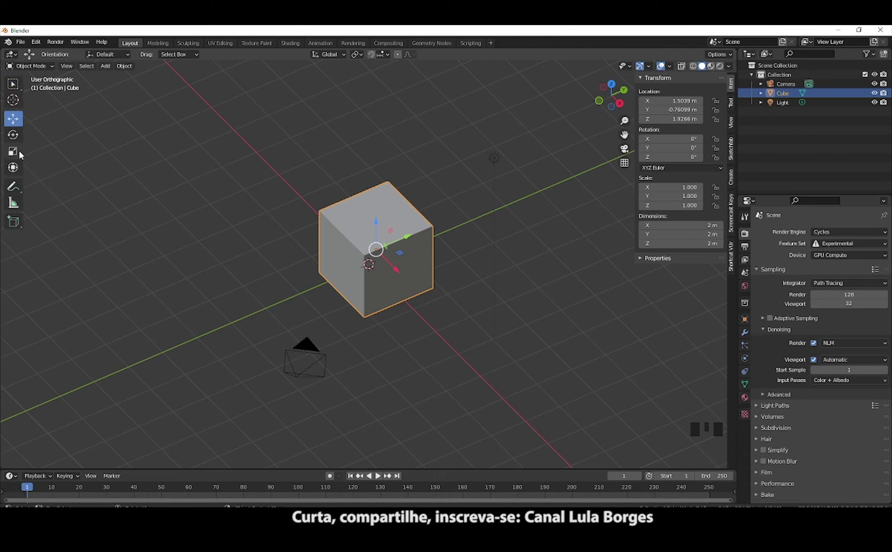
- With the Rotate gizmo, tilt the cube to about -6.42°, 59.5° and 434° rotation
left_click(17, 141)
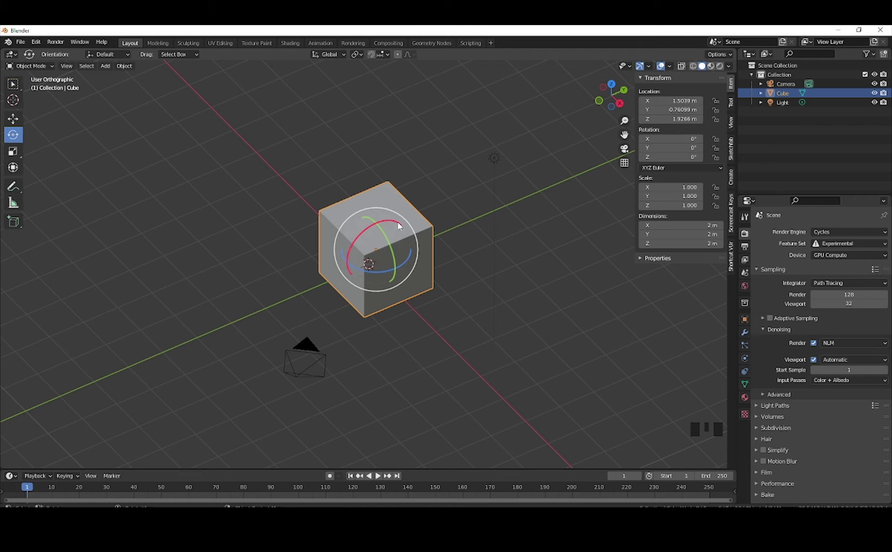
left_click(373, 231)
left_click(367, 234)
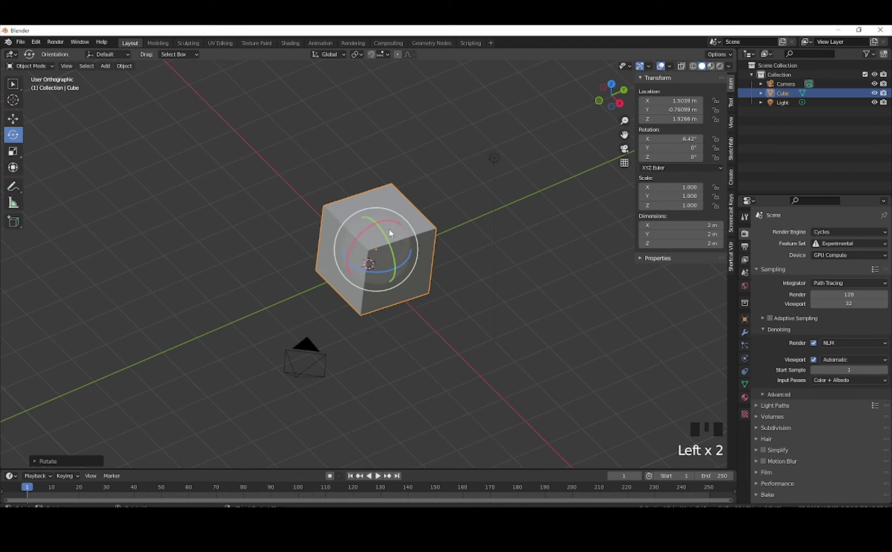
left_click(391, 242)
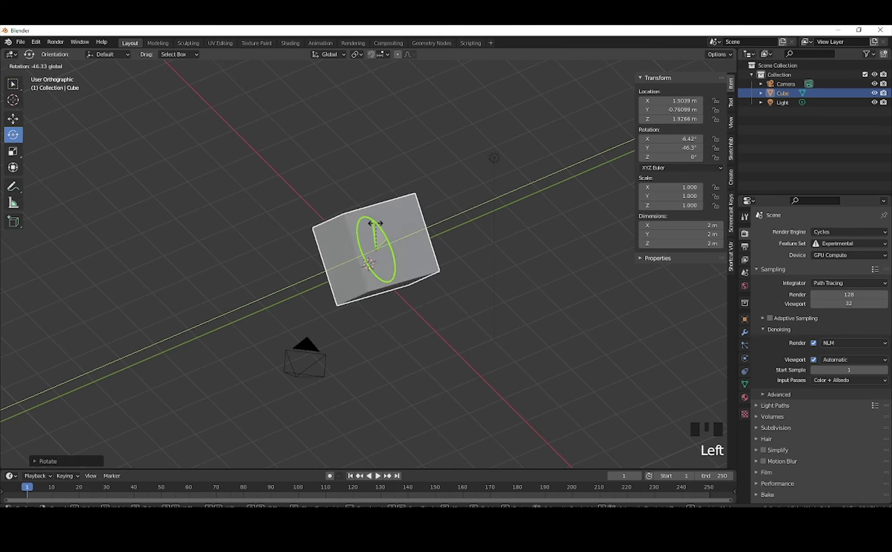
left_click(368, 274)
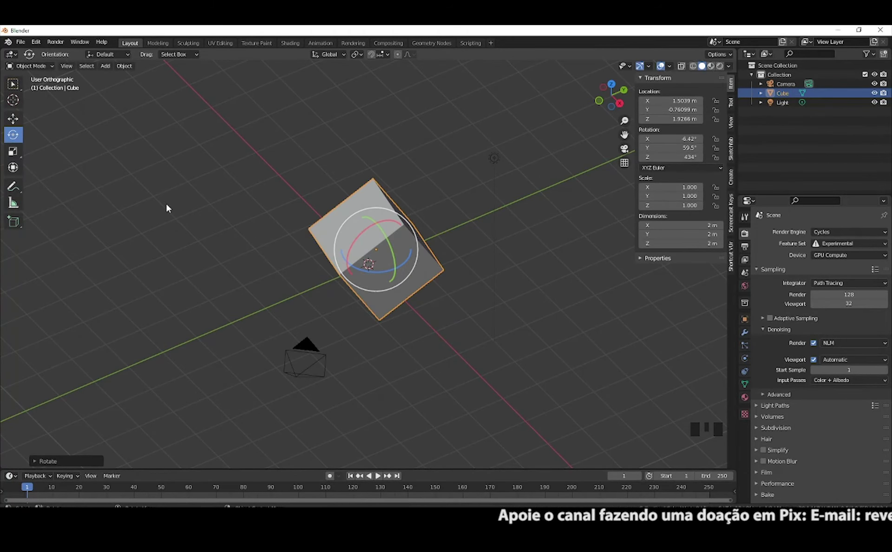
left_click_drag(18, 156, 399, 272)
- Stretch the cube with the Scale gizmo, then reset its scale to 1 and rotation to 0°
left_click(398, 274)
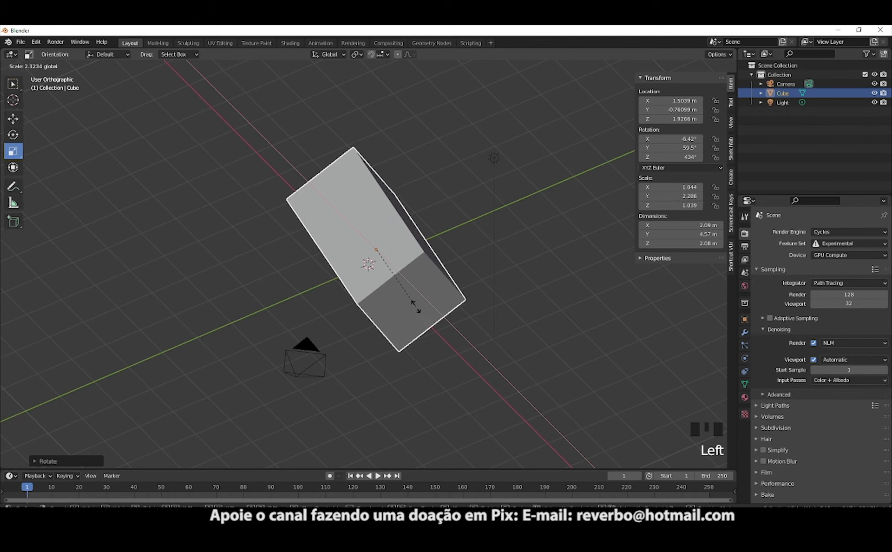
left_click(414, 239)
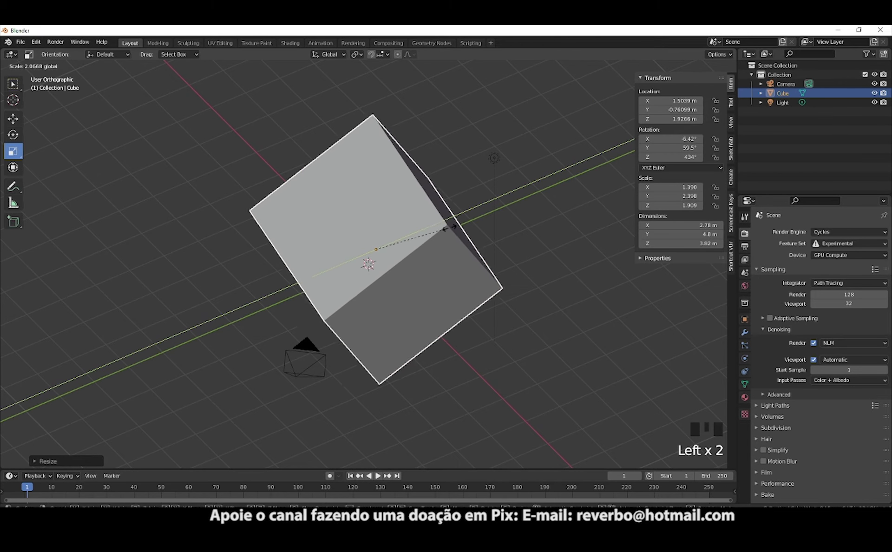
left_click(383, 227)
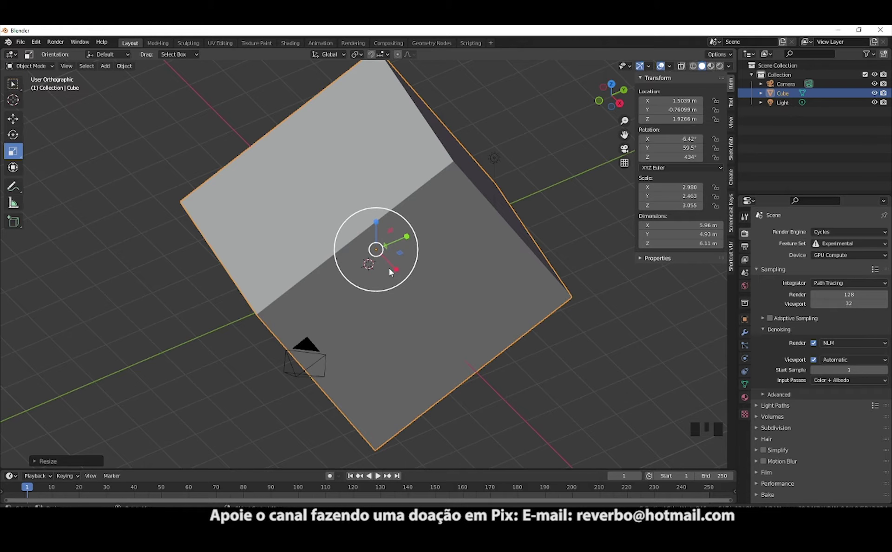
key("ctrl+z")
key("ctrl+z")
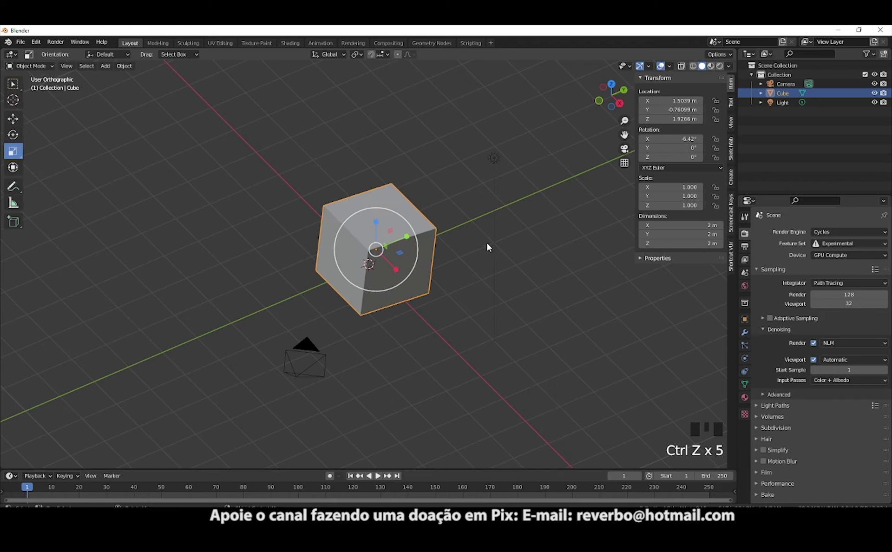
- With the combined Transform gizmo, shift the cube along Y, rotate it about Z and stretch it taller
left_click_drag(390, 270, 24, 182)
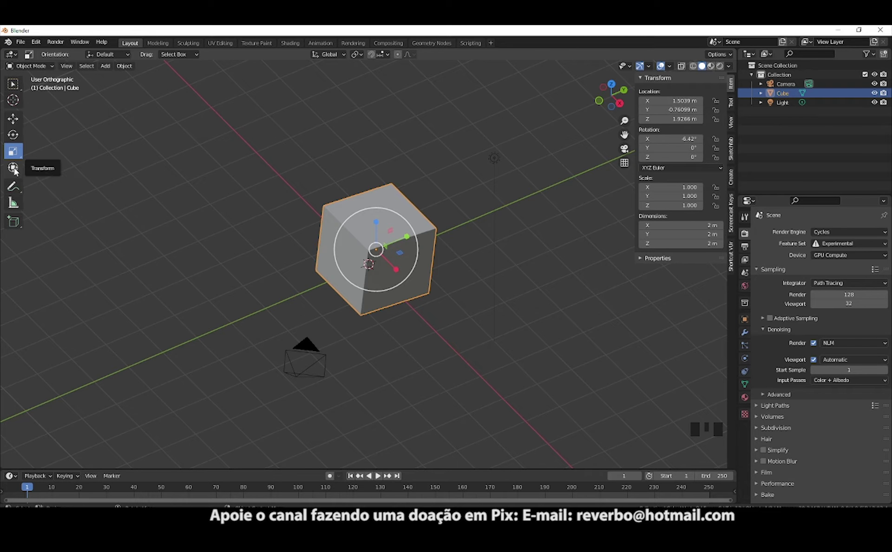
left_click_drag(19, 172, 426, 233)
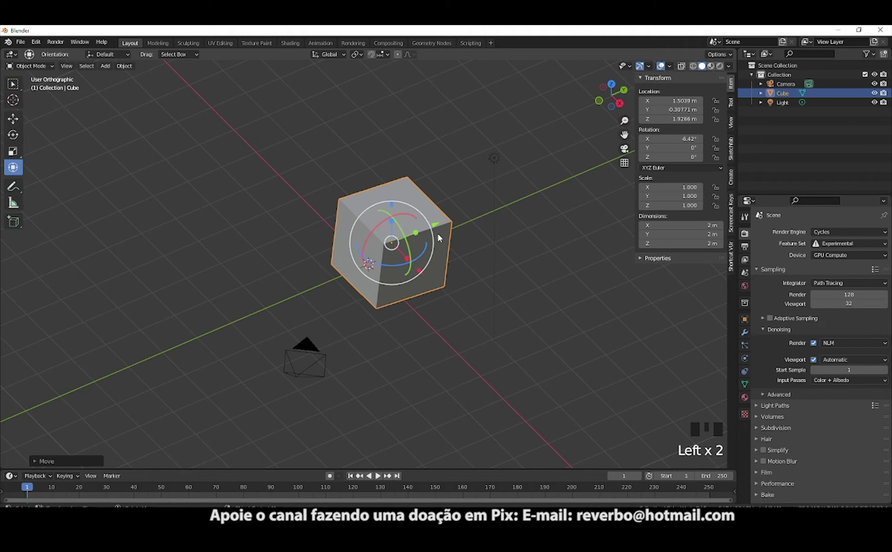
left_click(403, 265)
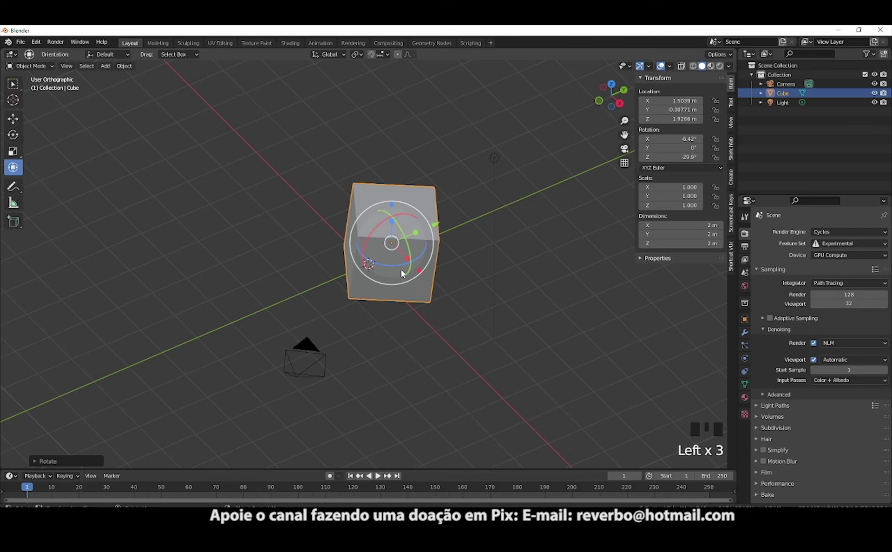
left_click(420, 238)
left_click(412, 264)
left_click(395, 226)
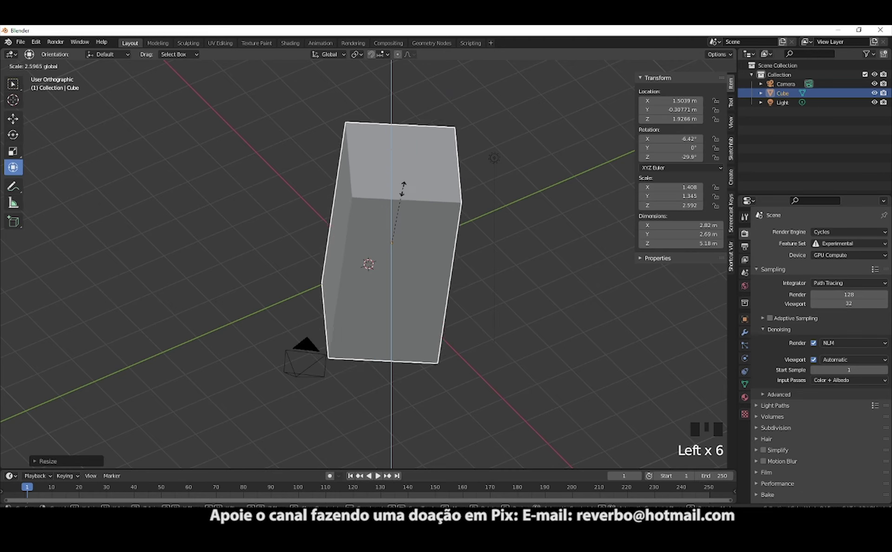
- Clear the trial stretching and rotation, leaving the cube at Y -0.31 m, and return to the Move tool
key("ctrl+z")
key("ctrl+z")
key("ctrl+z")
key("ctrl+z")
left_click_drag(13, 121, 157, 217)
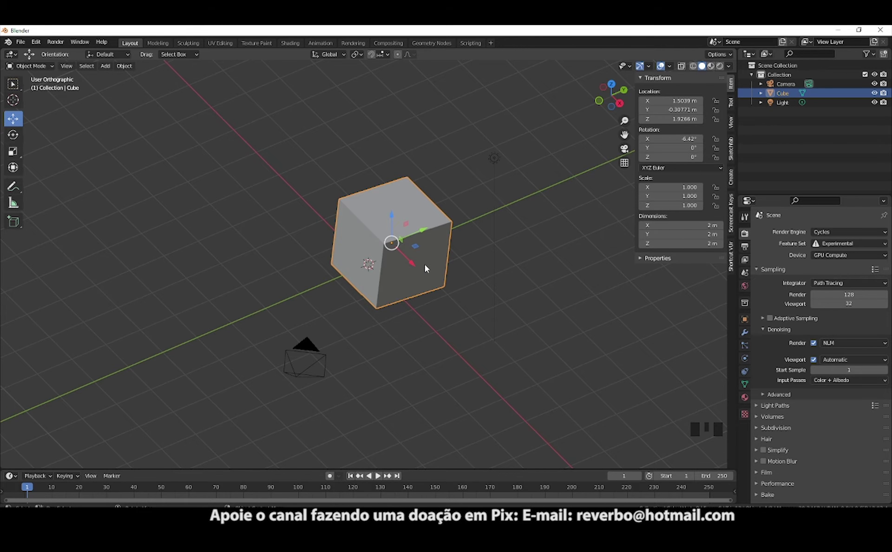
- Try the G, R and S shortcuts, then slide the cube along Y to about -0.88 m
key("g")
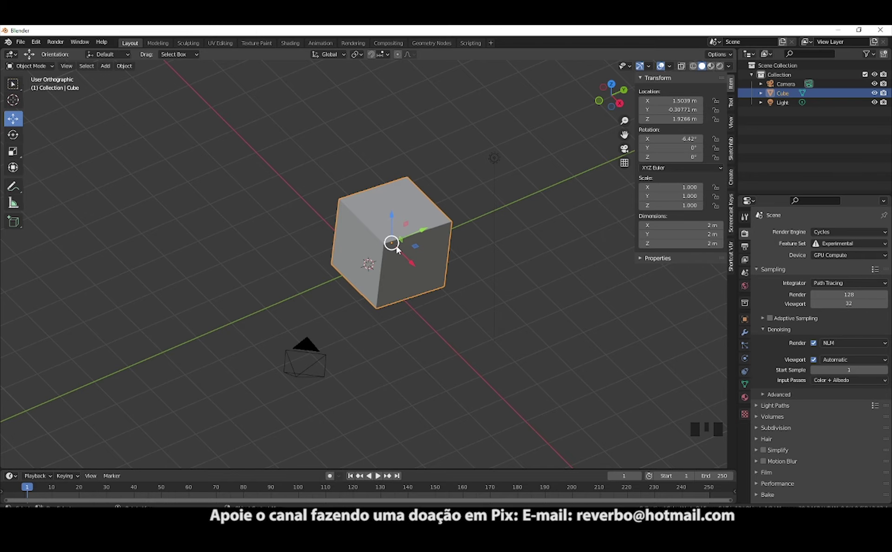
key("g")
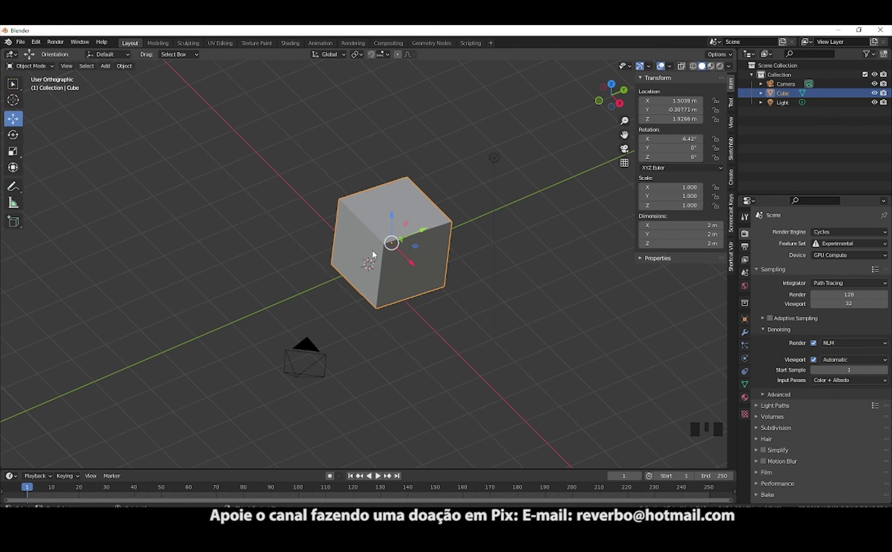
key("r")
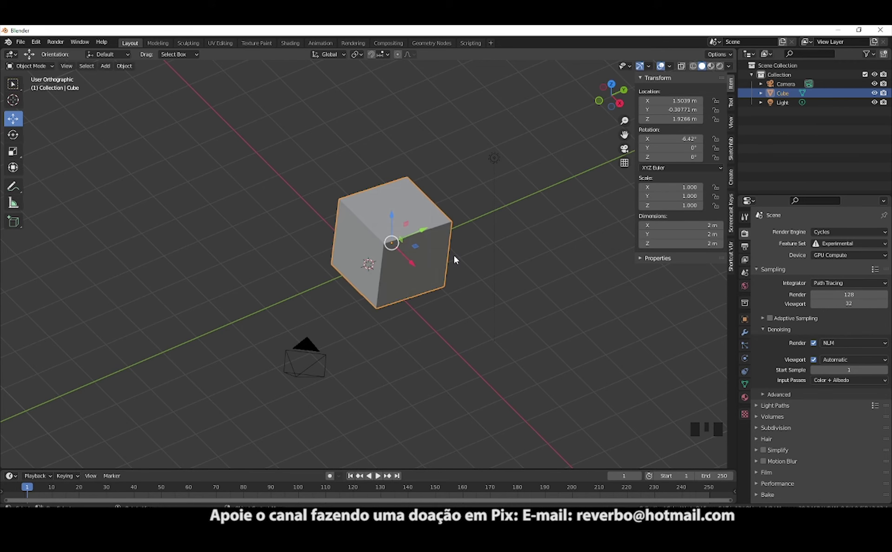
key("s")
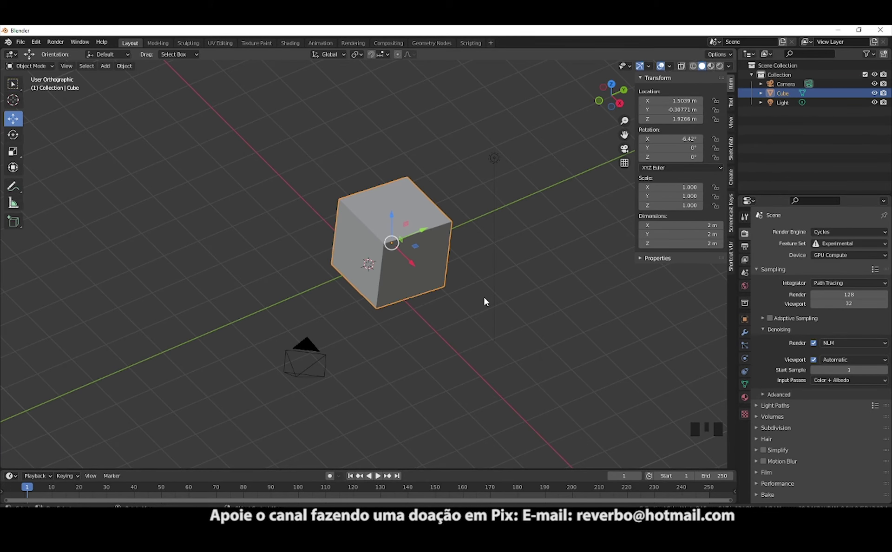
left_click(430, 233)
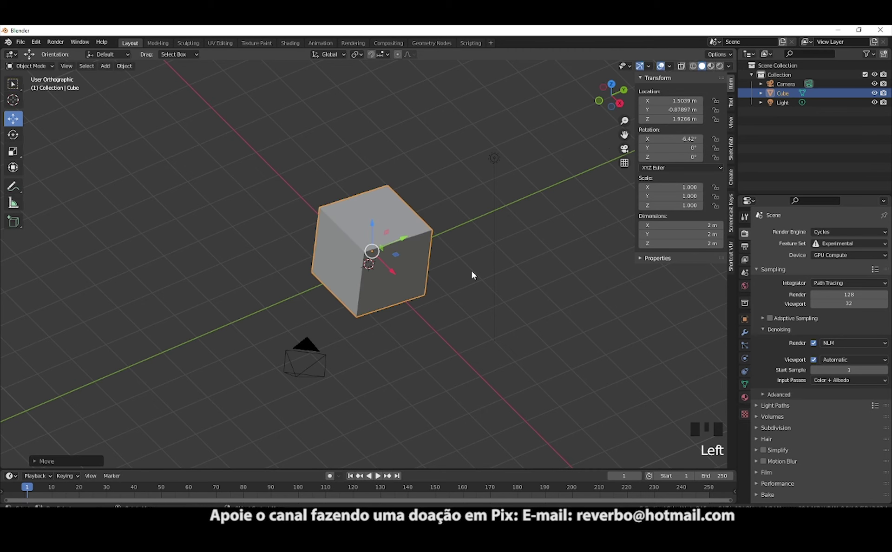
key("g")
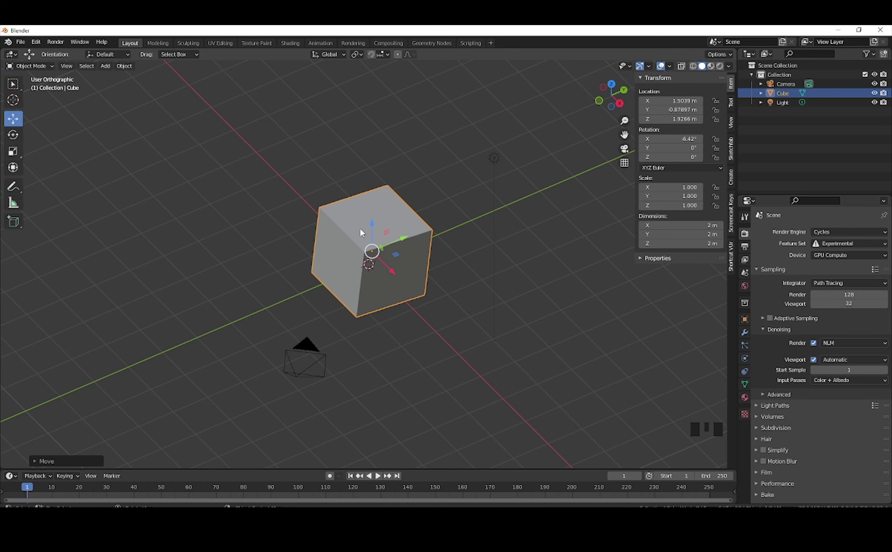
- From the front view, drag the cube down along Z to about 0.93 m
key("KP_1")
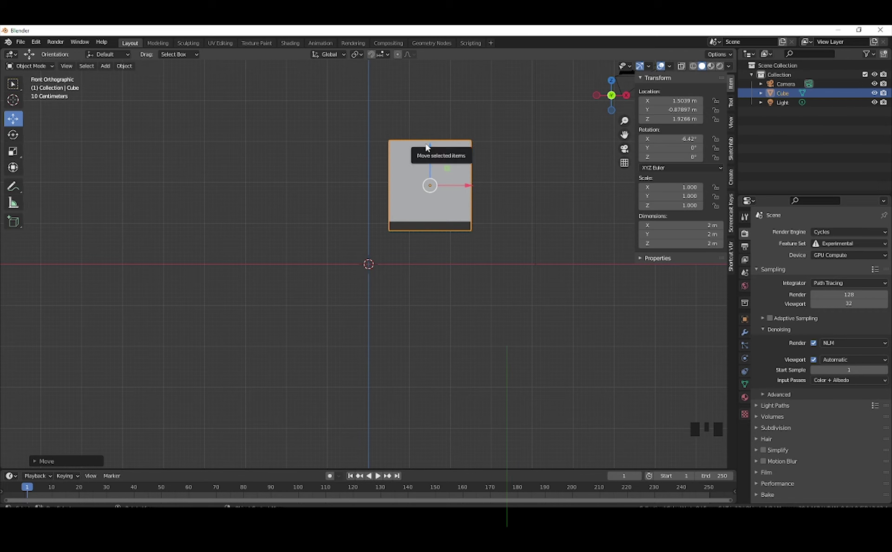
left_click(434, 153)
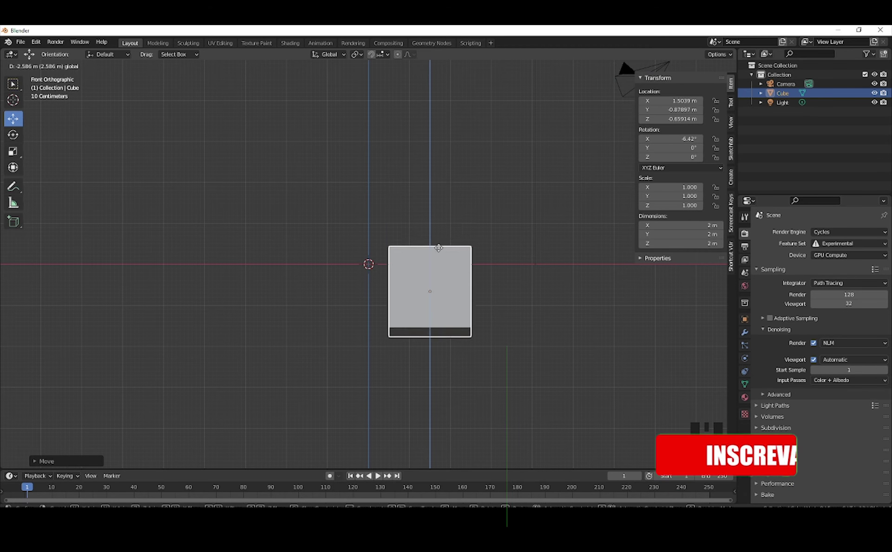
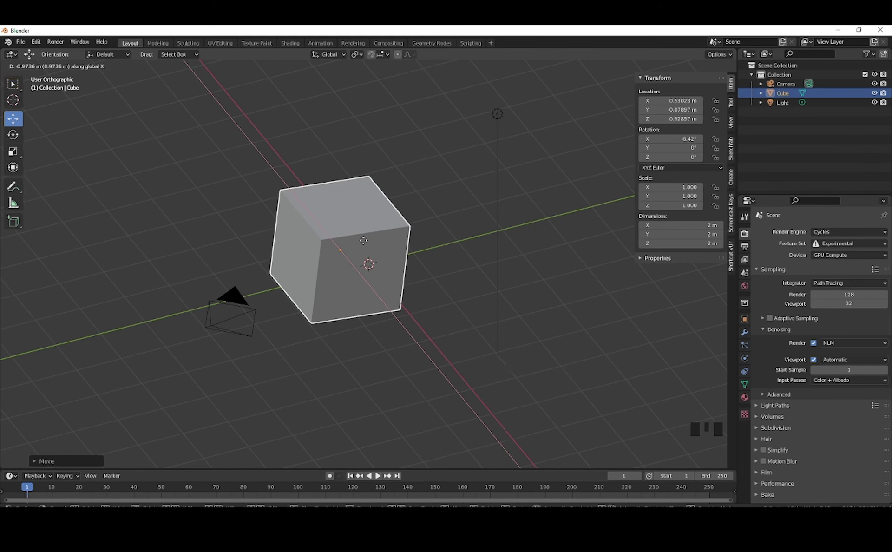
- Cancel the X move, keep the cube in place and start scaling it up to about 2.56
key("g")
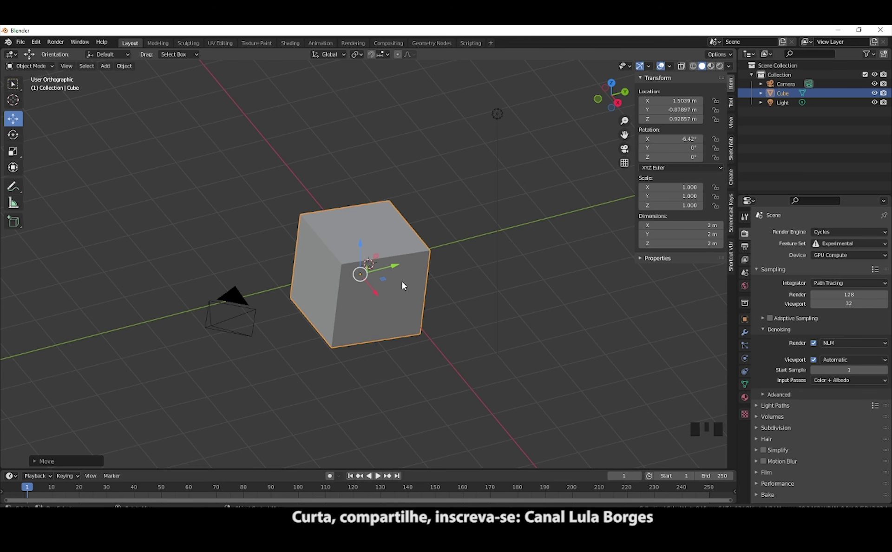
key("g")
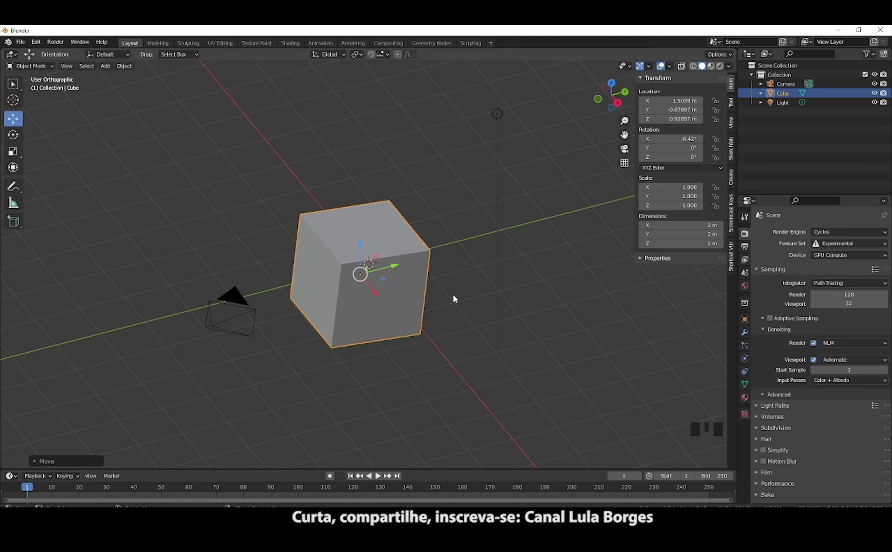
key("r")
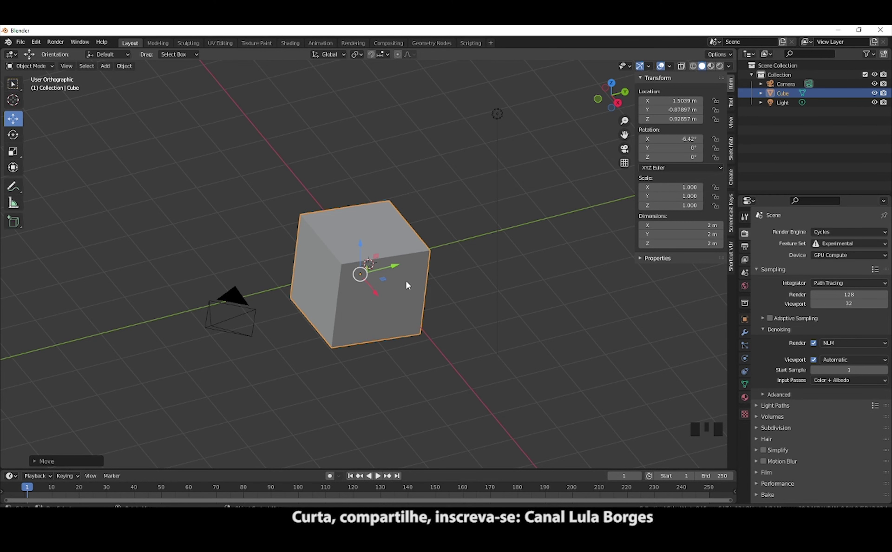
key("s")
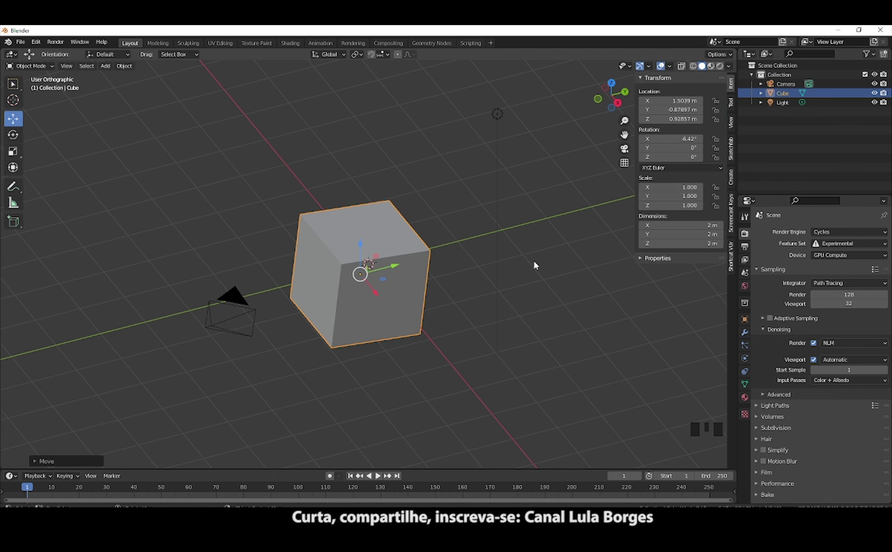
key("s")
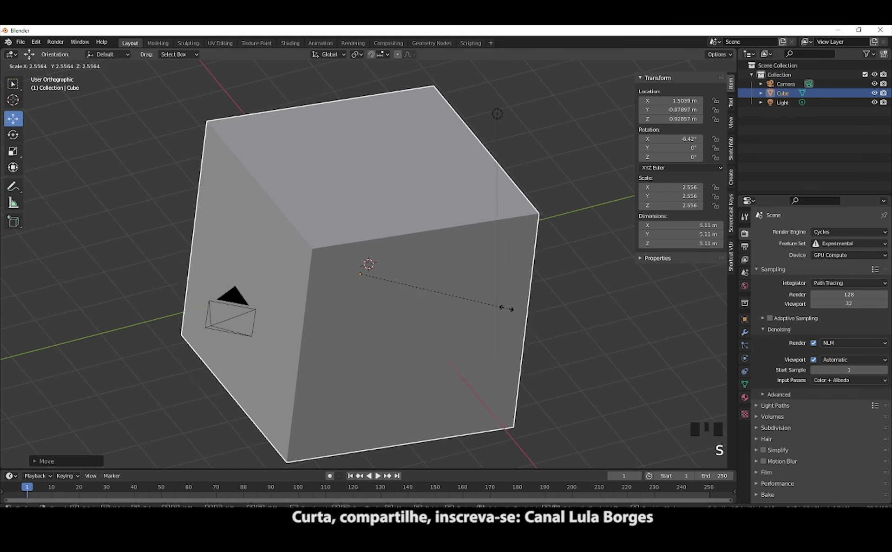